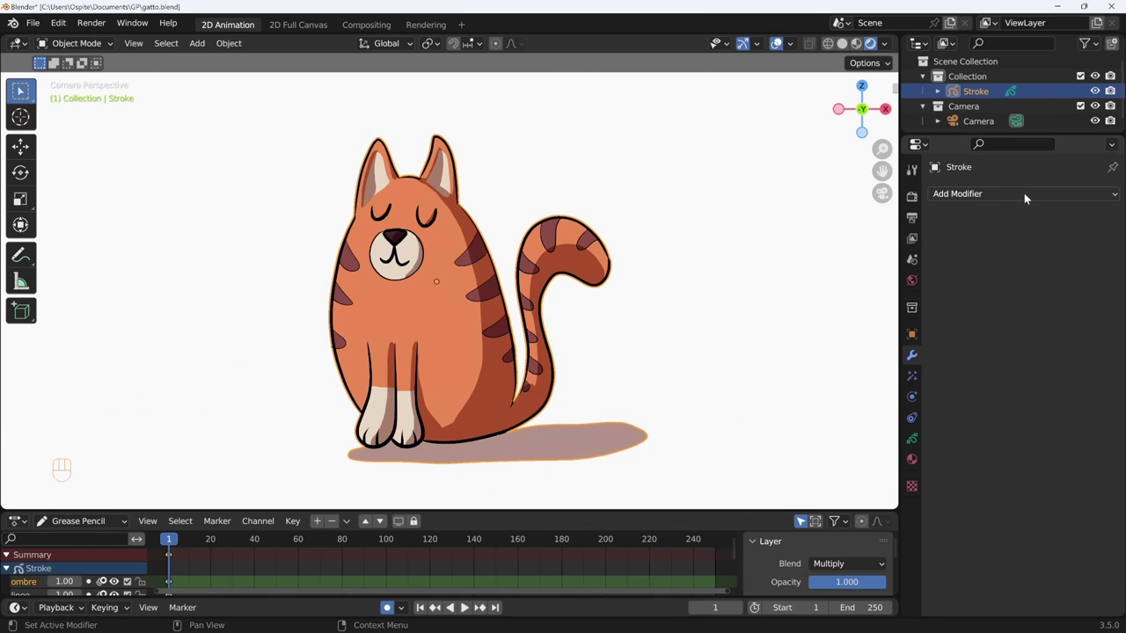
Step: Add a Lattice modifier to the cat's Grease Pencil stroke, leaving its target empty
{"action": "left_click_drag", "start_coordinate": [1029, 198], "coordinate": [966, 274]}
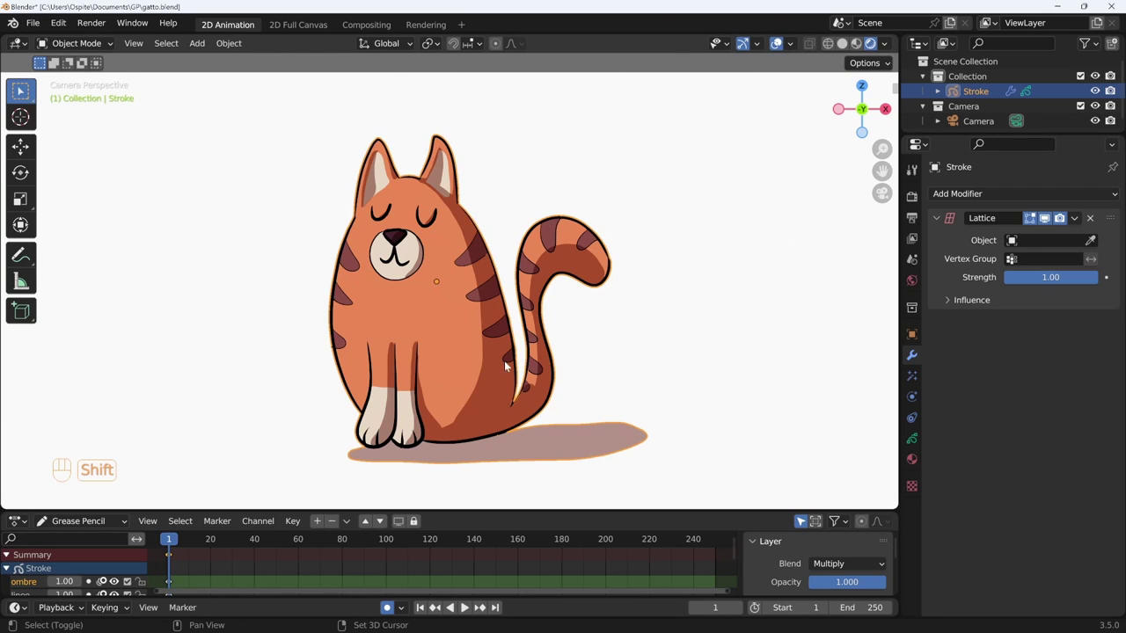
Step: Add a Lattice object to the scene via Shift+A and give it a 4×2×4 resolution
{"action": "key", "text": "shift+a"}
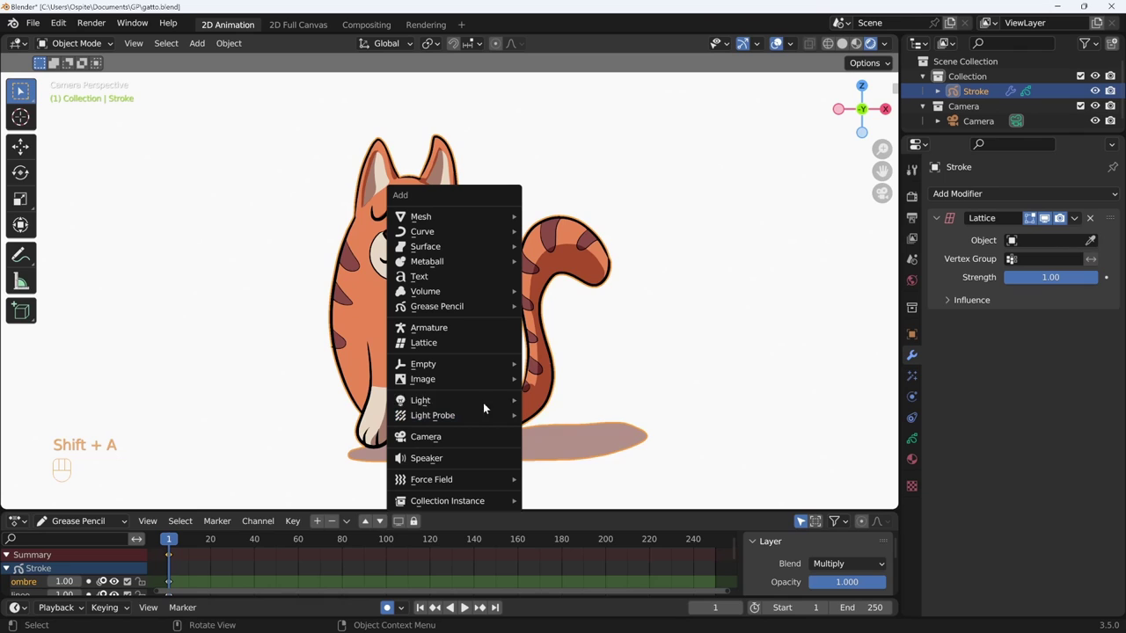
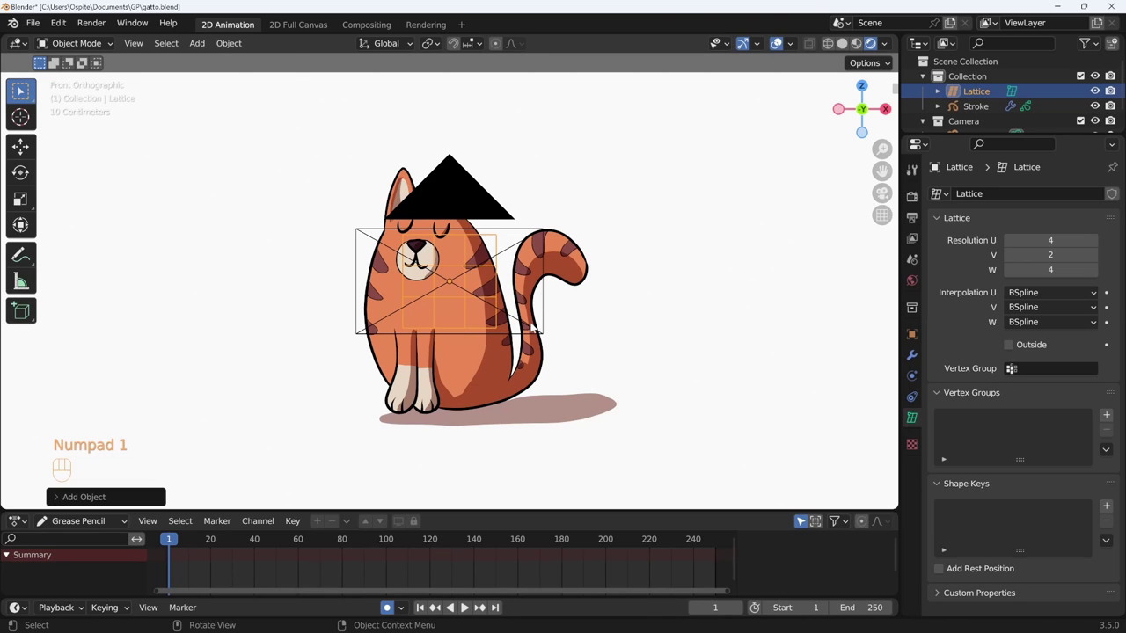
Step: Scale the lattice up and shift it right so it encloses the whole cat drawing
{"action": "key", "text": "s"}
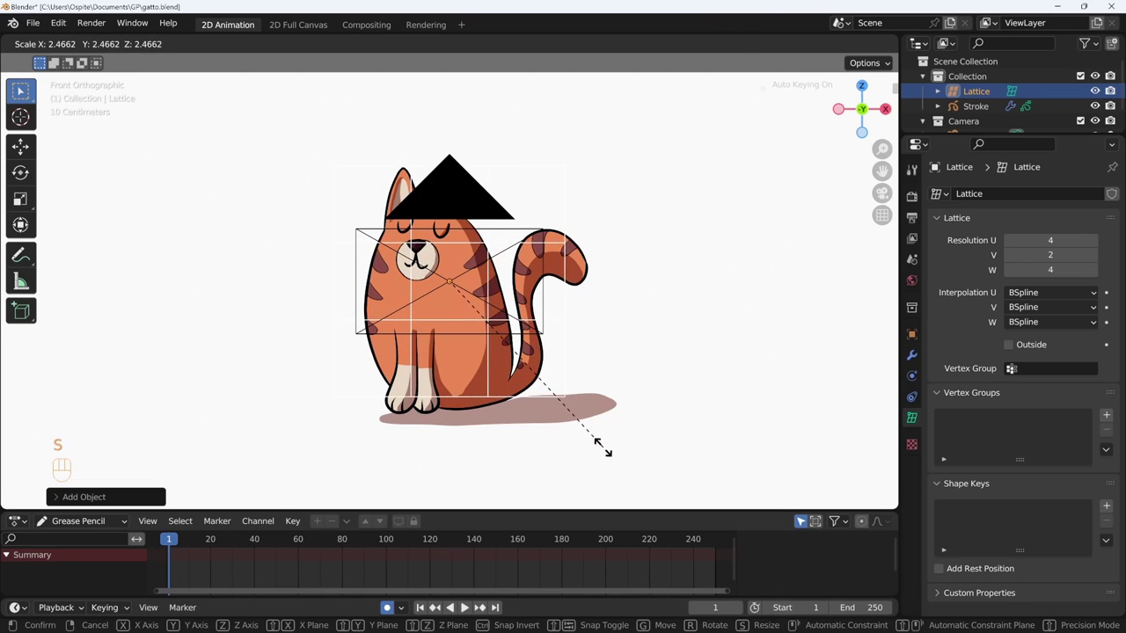
{"action": "key", "text": "g"}
{"action": "key", "text": "s"}
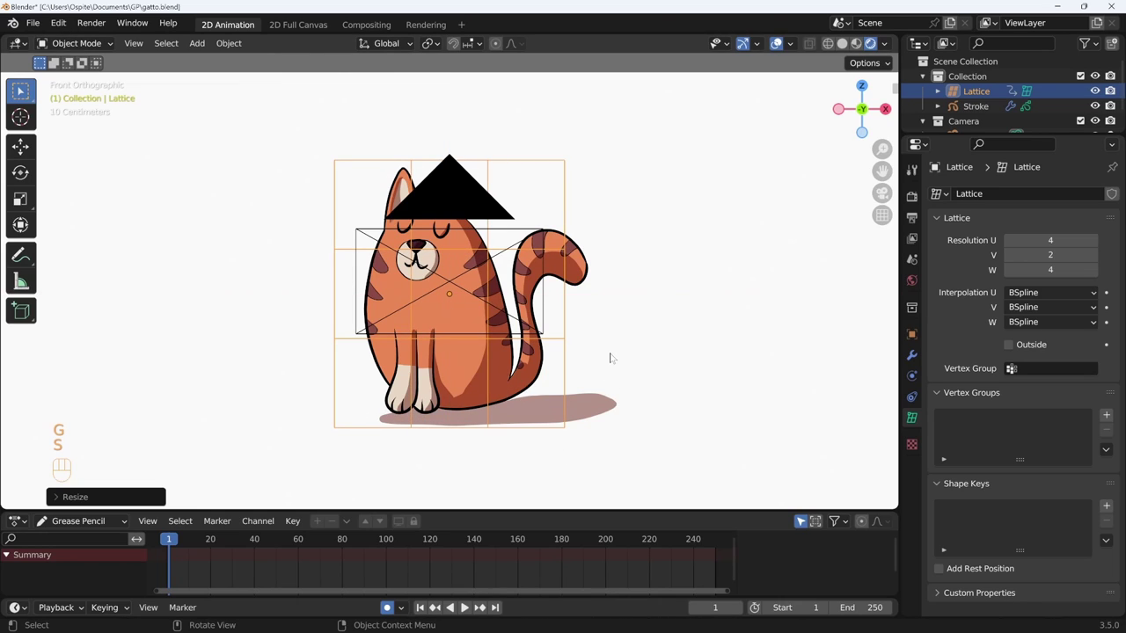
{"action": "key", "text": "g"}
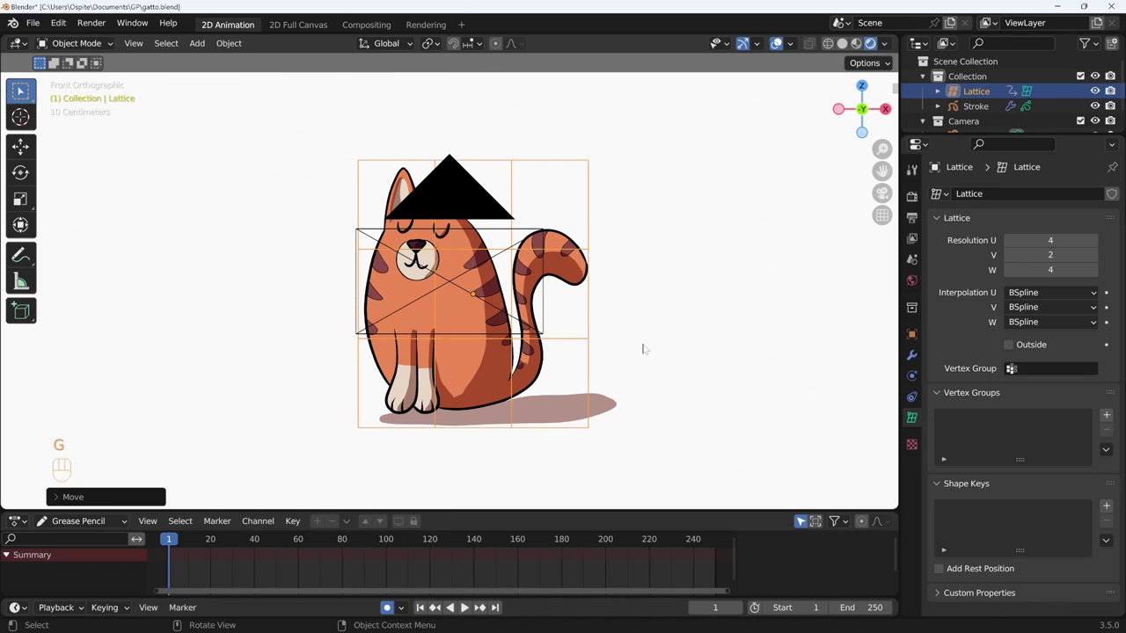
{"action": "key", "text": "g"}
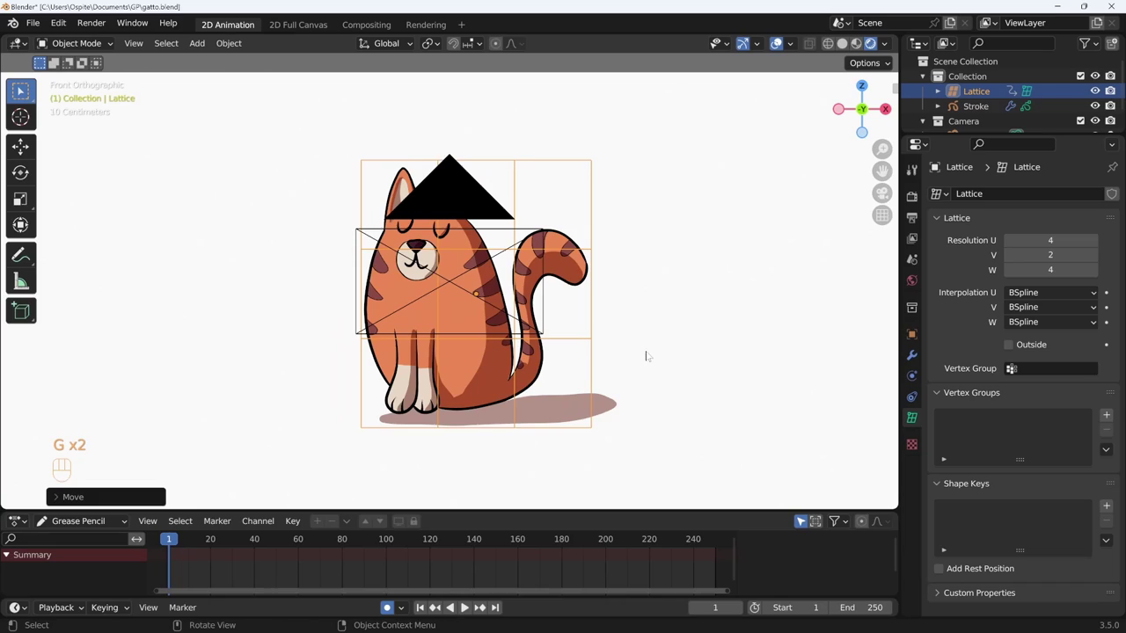
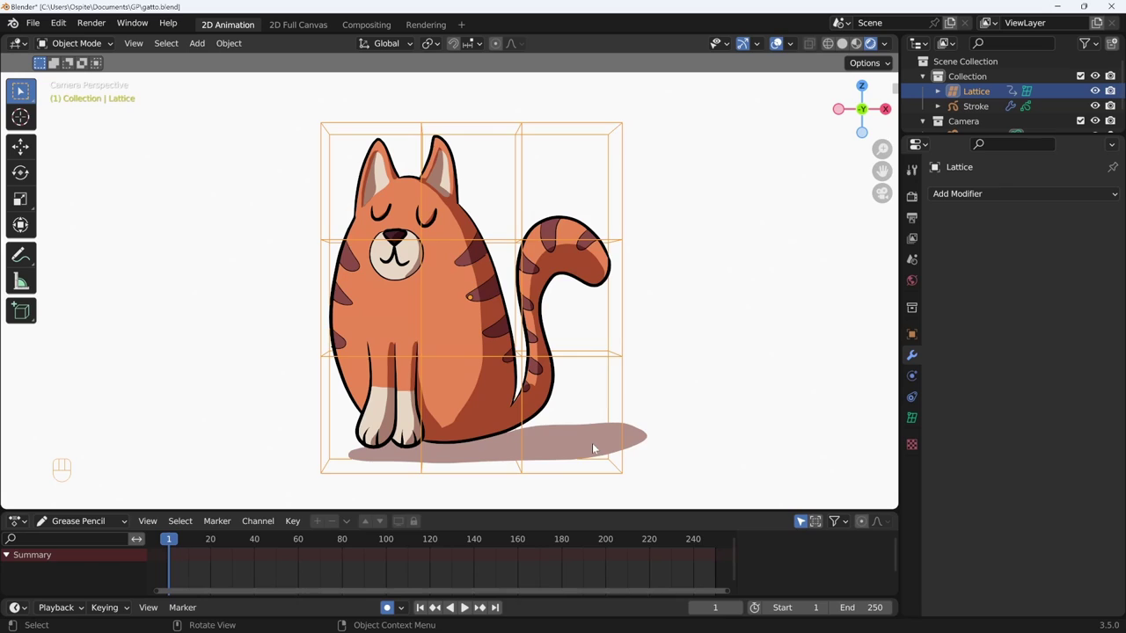
Step: In Edit Mode, pull the lattice's right-side points outward, stretching the cat's tail and body right
{"action": "key", "text": "Tab"}
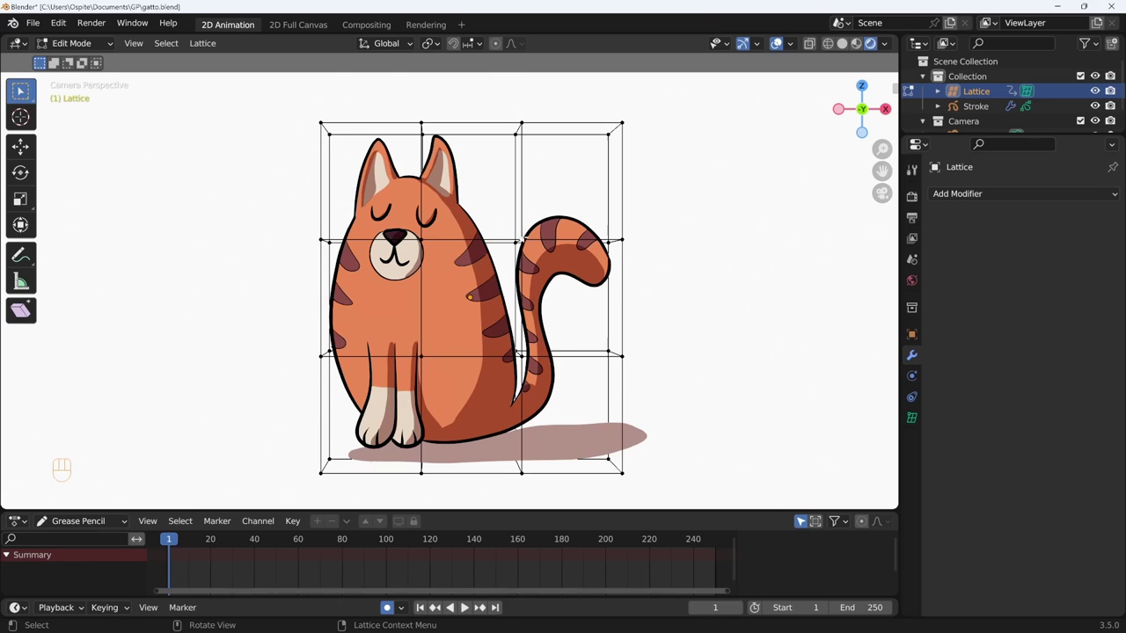
{"action": "key", "text": "g"}
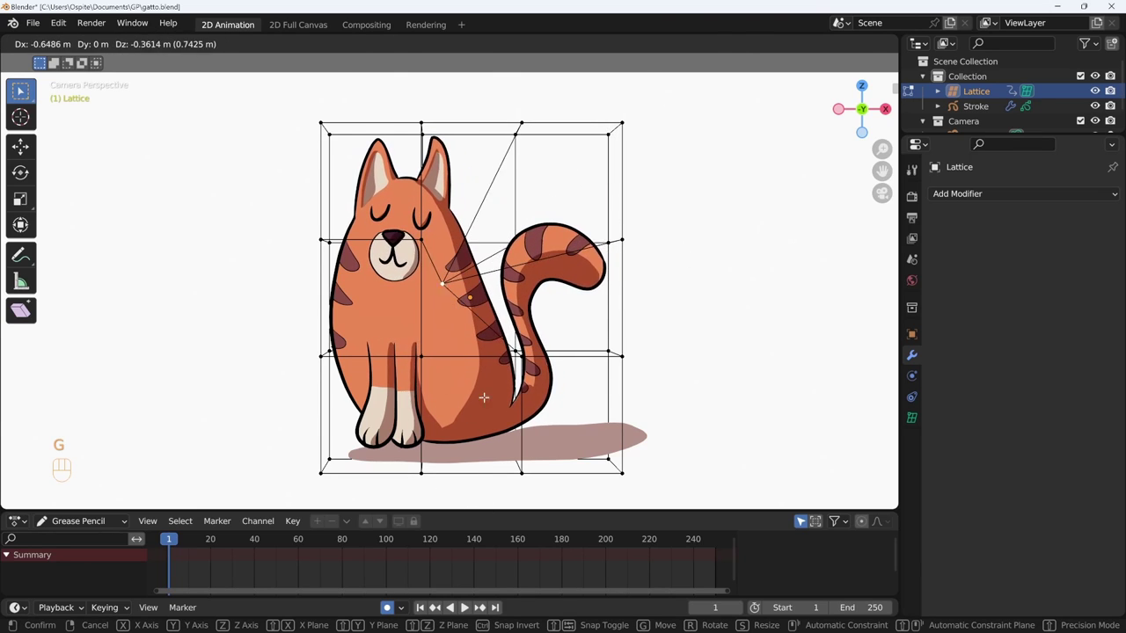
{"action": "left_click", "coordinate": [611, 418]}
{"action": "key", "text": "g"}
{"action": "left_click", "coordinate": [611, 419]}
{"action": "key", "text": "g"}
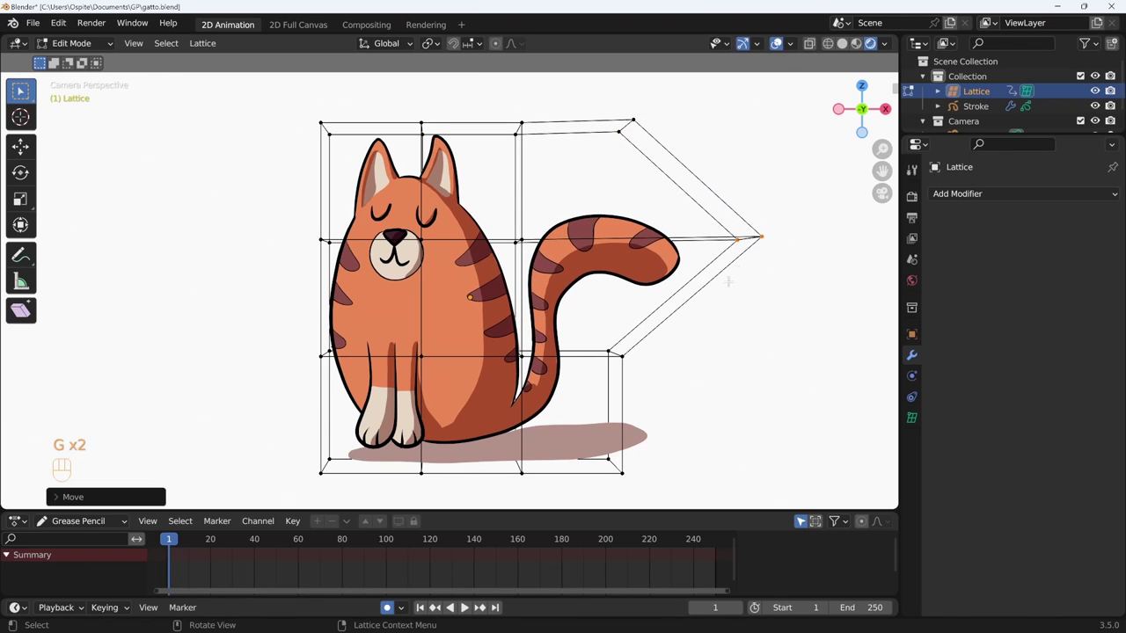
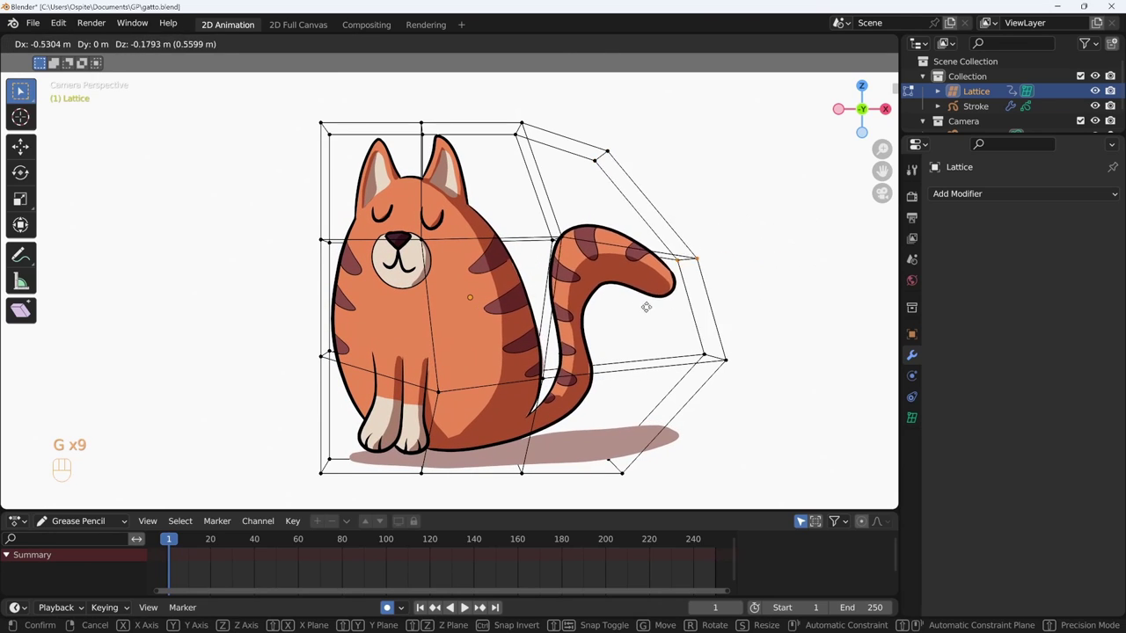
Step: Leave Edit Mode and adjust the lattice resolution, ending with depth set back to 4
{"action": "key", "text": "Tab"}
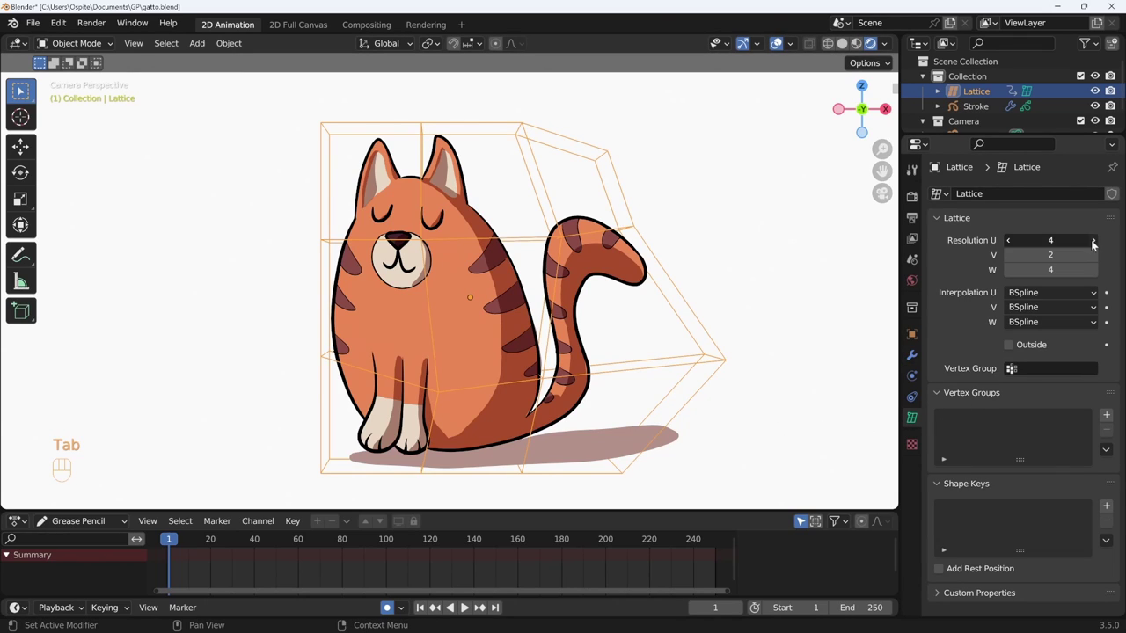
{"action": "left_click", "coordinate": [1011, 246]}
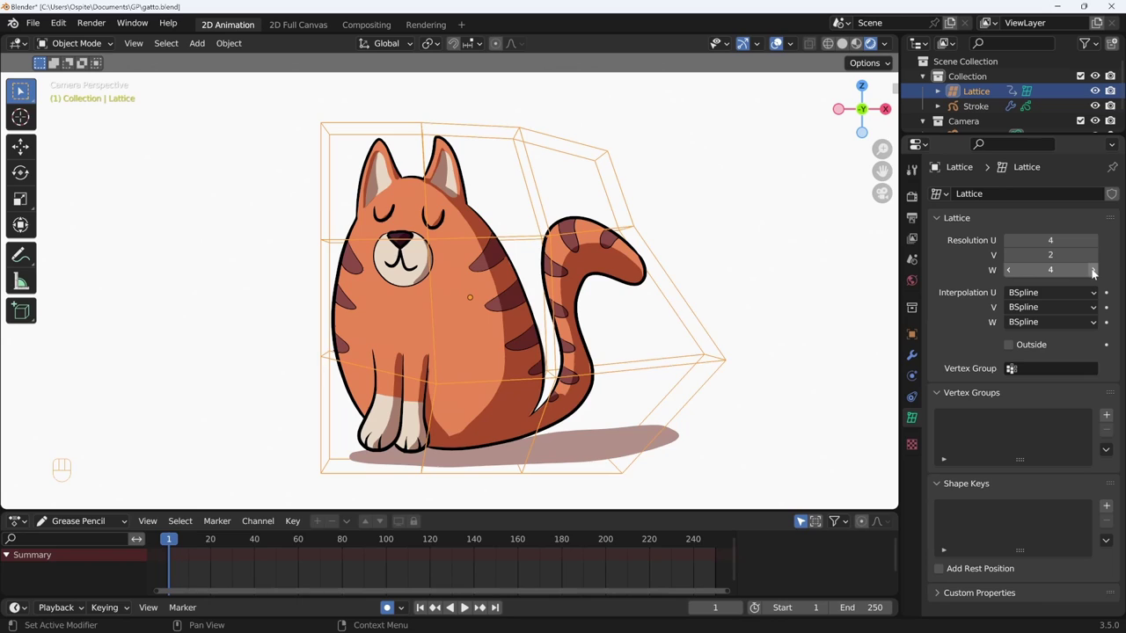
{"action": "left_click", "coordinate": [1097, 273]}
{"action": "left_click", "coordinate": [1012, 276]}
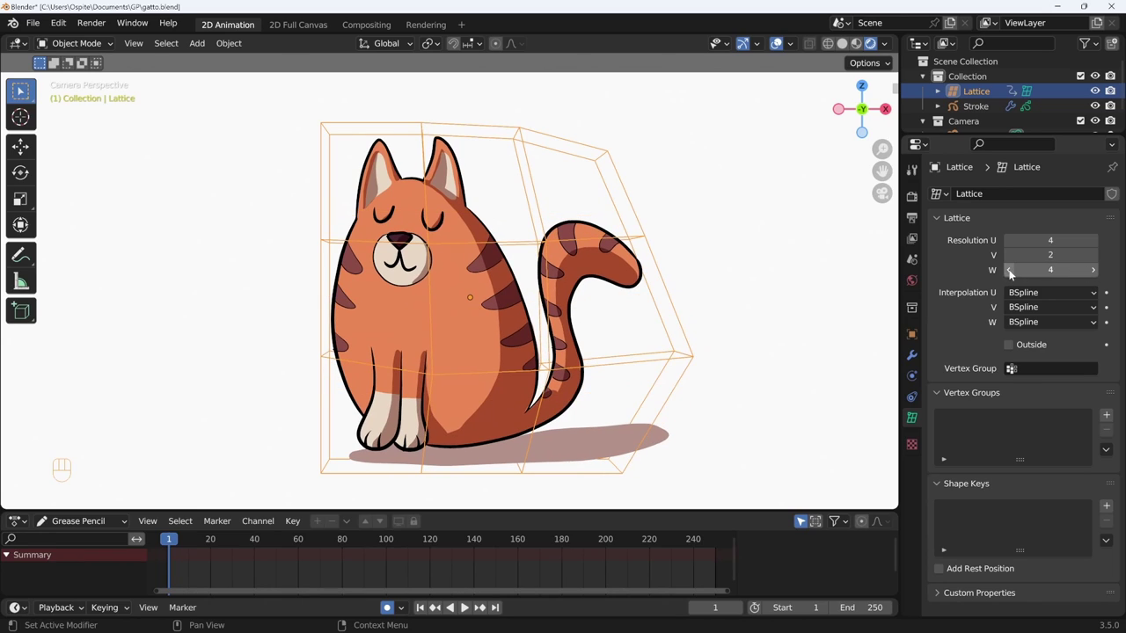
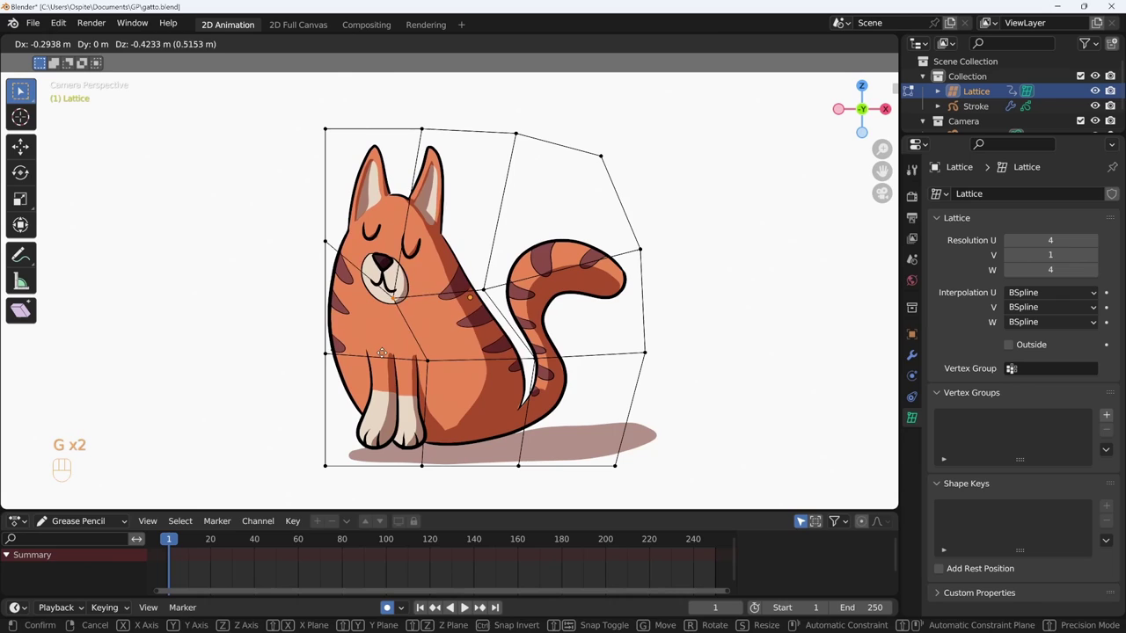
Step: Reveal the Influence settings of the stroke's Lattice modifier
{"action": "key", "text": "Tab"}
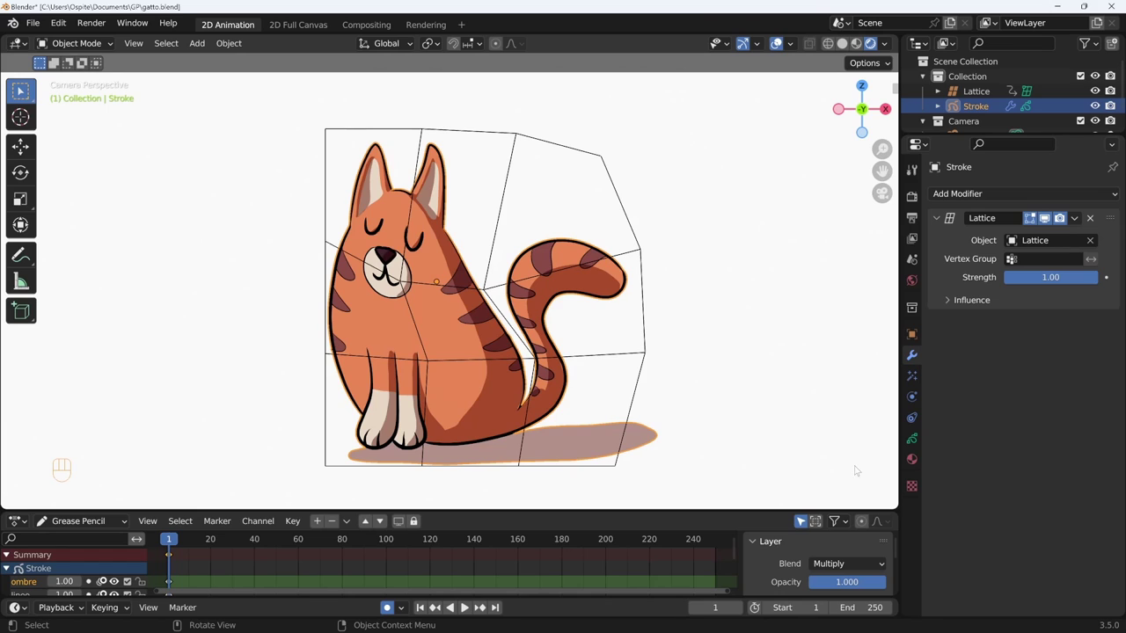
{"action": "left_click_drag", "start_coordinate": [1057, 279], "coordinate": [1058, 299]}
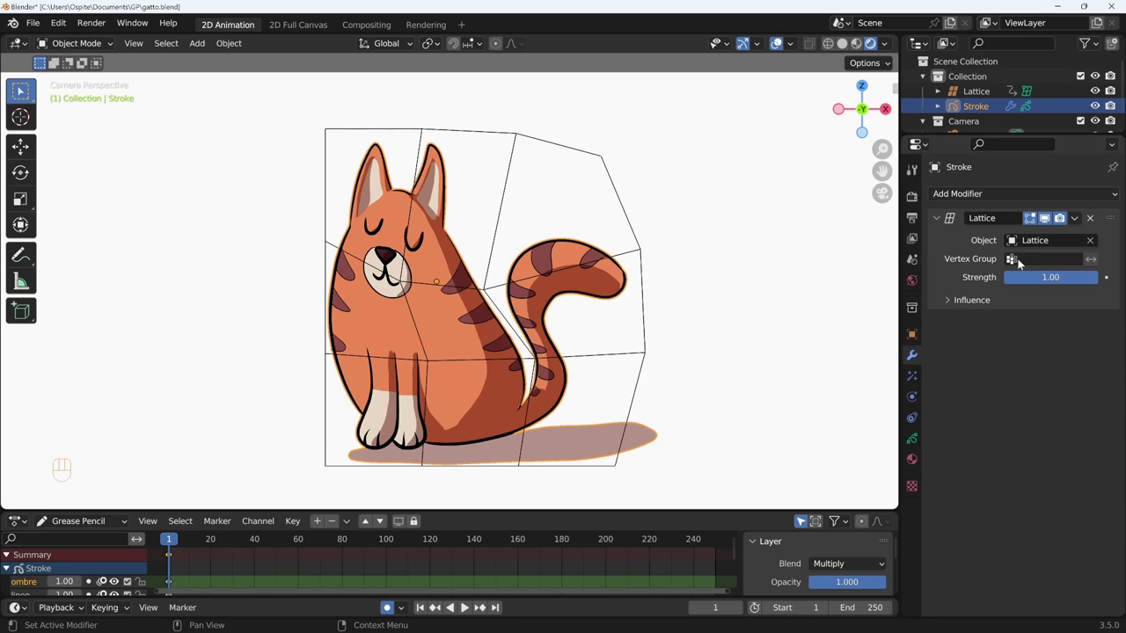
{"action": "left_click_drag", "start_coordinate": [1063, 282], "coordinate": [1082, 274]}
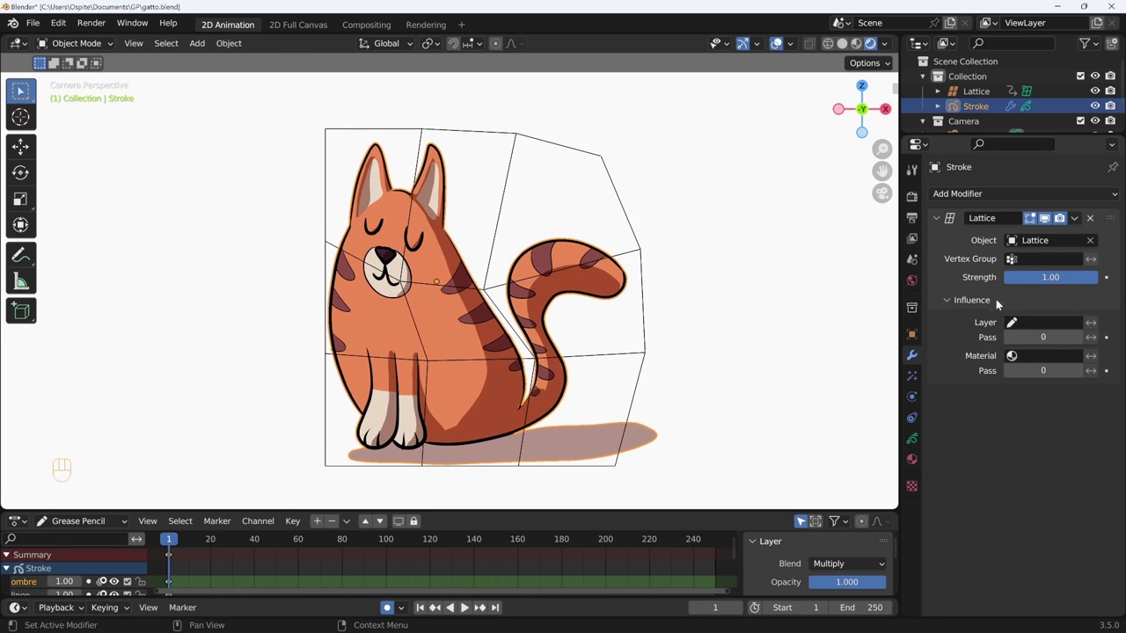
Step: Switch to the bouncing-ball file and play its animation inside the tall 2×1×5 lattice
{"action": "left_click_drag", "start_coordinate": [983, 306], "coordinate": [1053, 292]}
{"action": "left_click_drag", "start_coordinate": [1061, 285], "coordinate": [1067, 288]}
{"action": "left_click_drag", "start_coordinate": [985, 291], "coordinate": [1088, 288]}
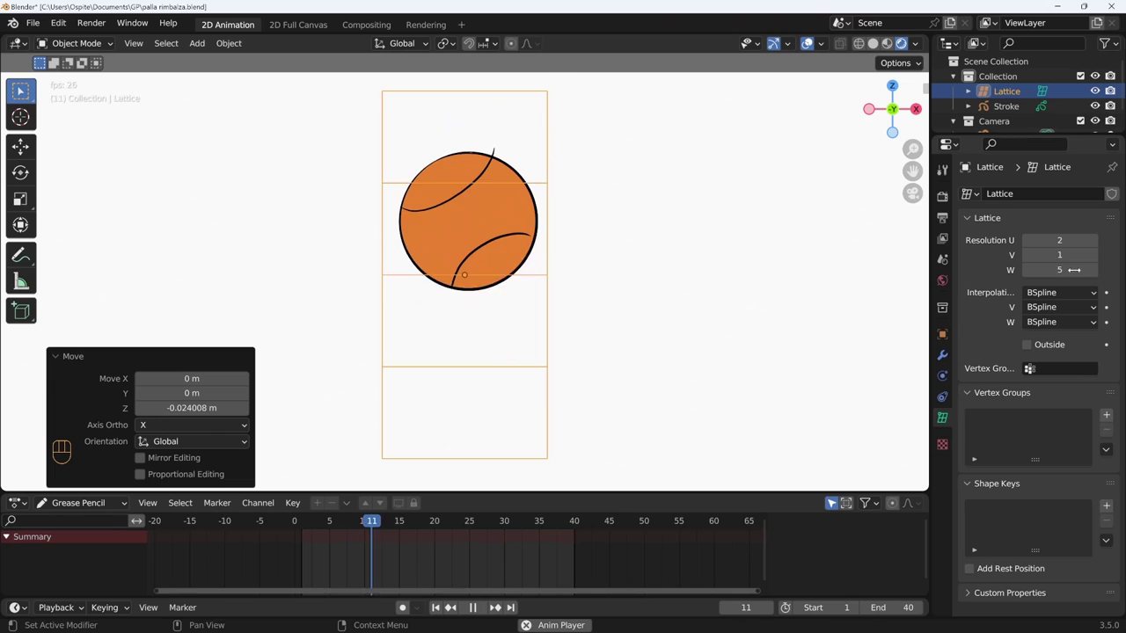
Step: Stop playback, give the ball's stroke a Lattice modifier targeting the Lattice, and return to frame 1
{"action": "key", "text": "shift+space"}
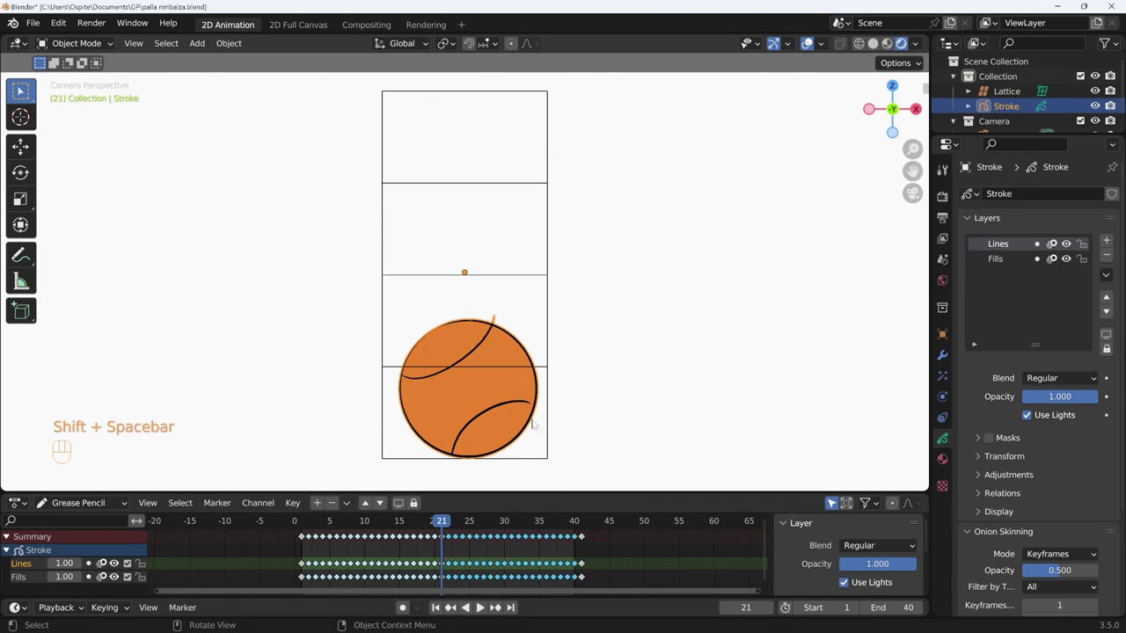
{"action": "left_click_drag", "start_coordinate": [1037, 192], "coordinate": [984, 271]}
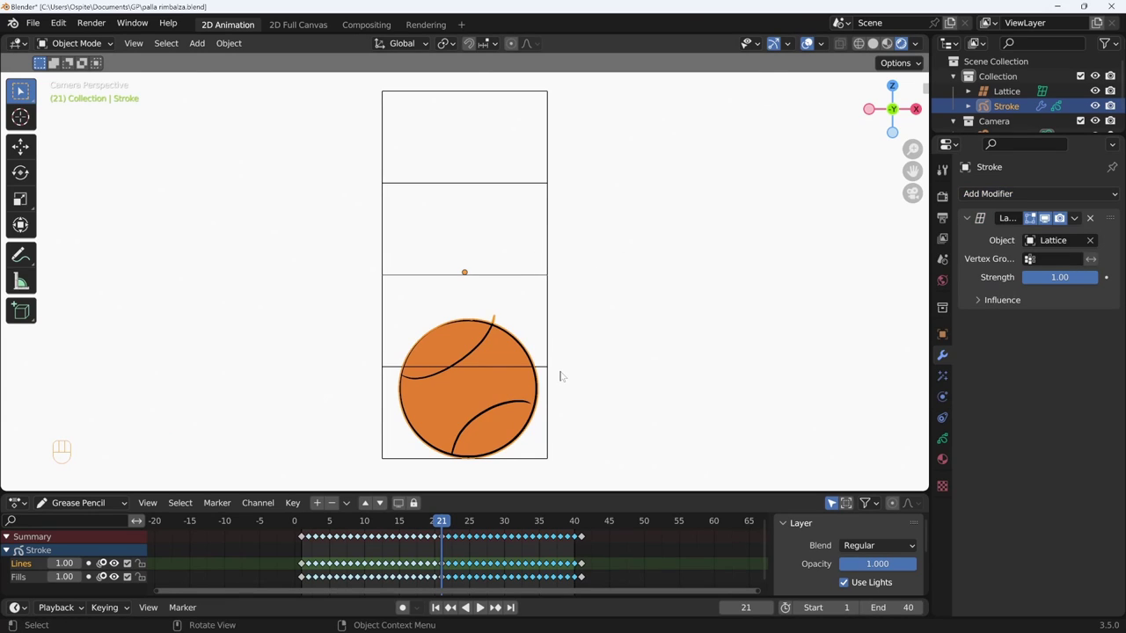
{"action": "key", "text": "shift+Left"}
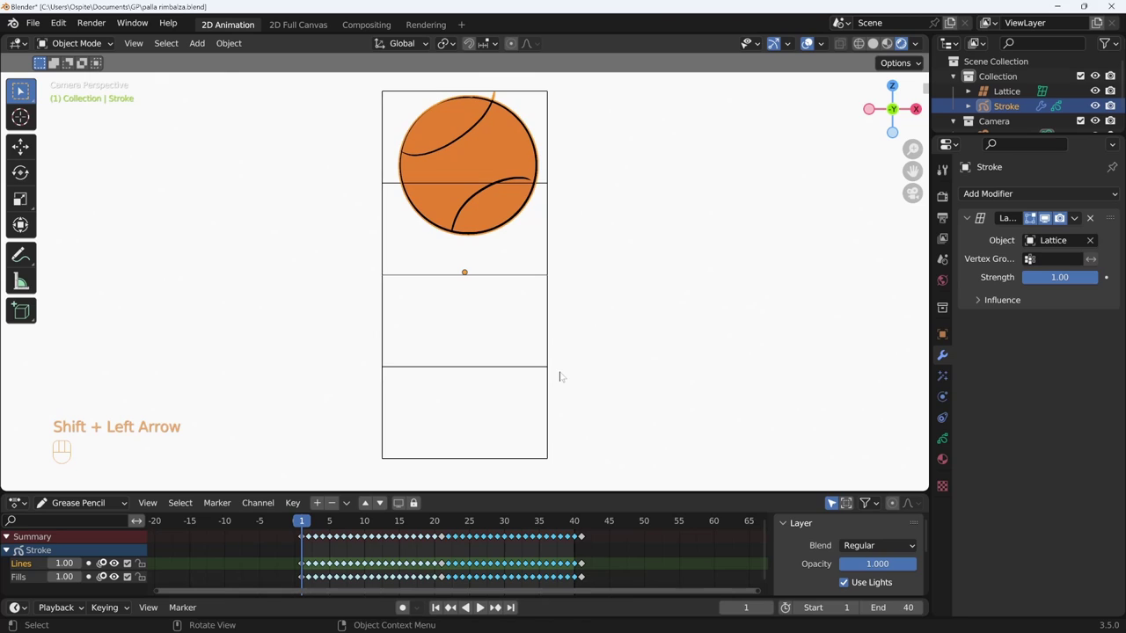
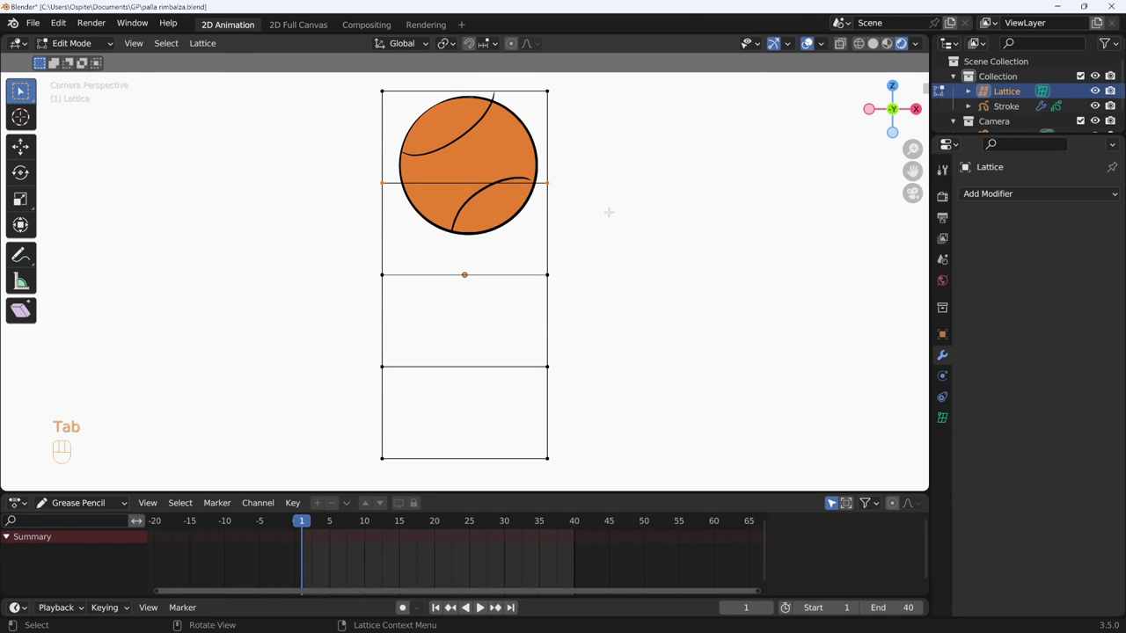
Step: Move a row of lattice points along constrained axes and scrub/play the bounce to check it
{"action": "key", "text": "g"}
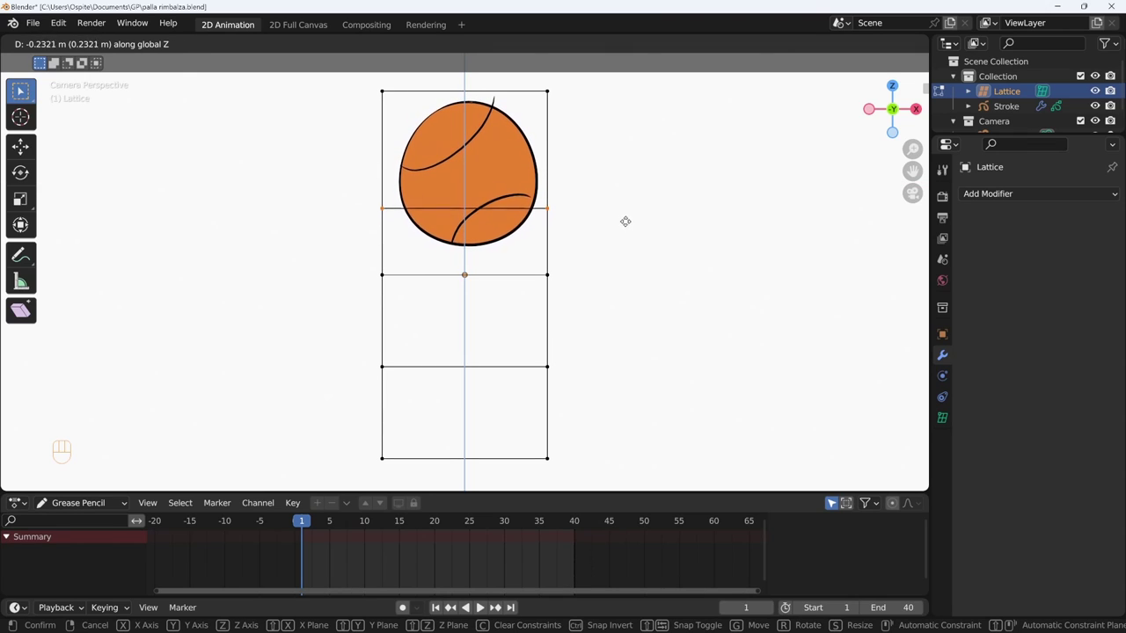
{"action": "key", "text": "KP_0"}
{"action": "key", "text": "g"}
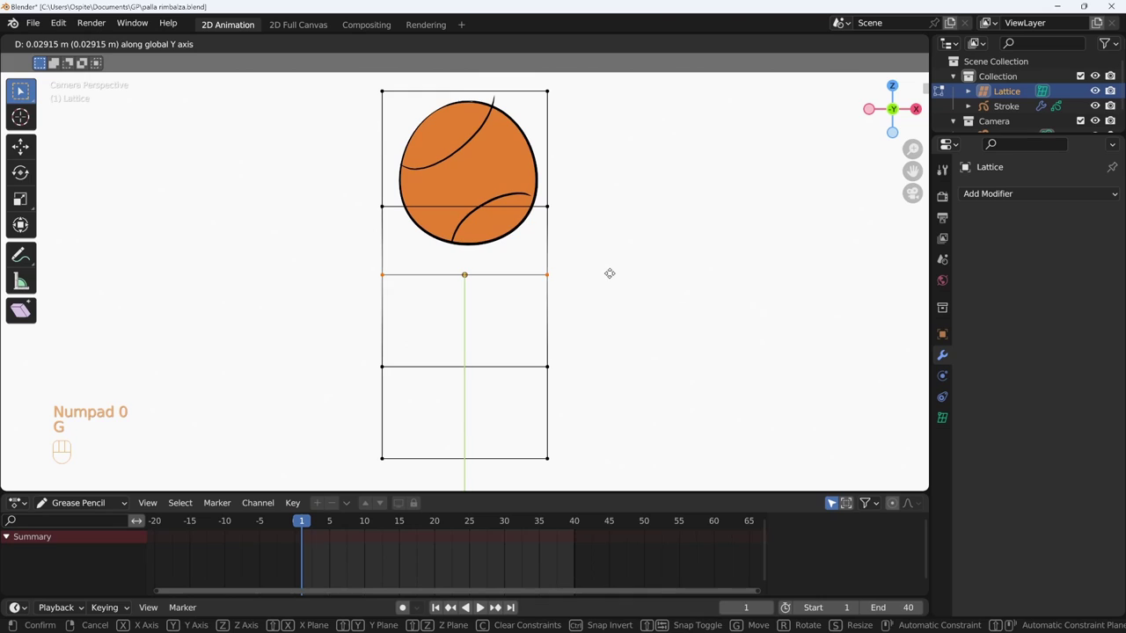
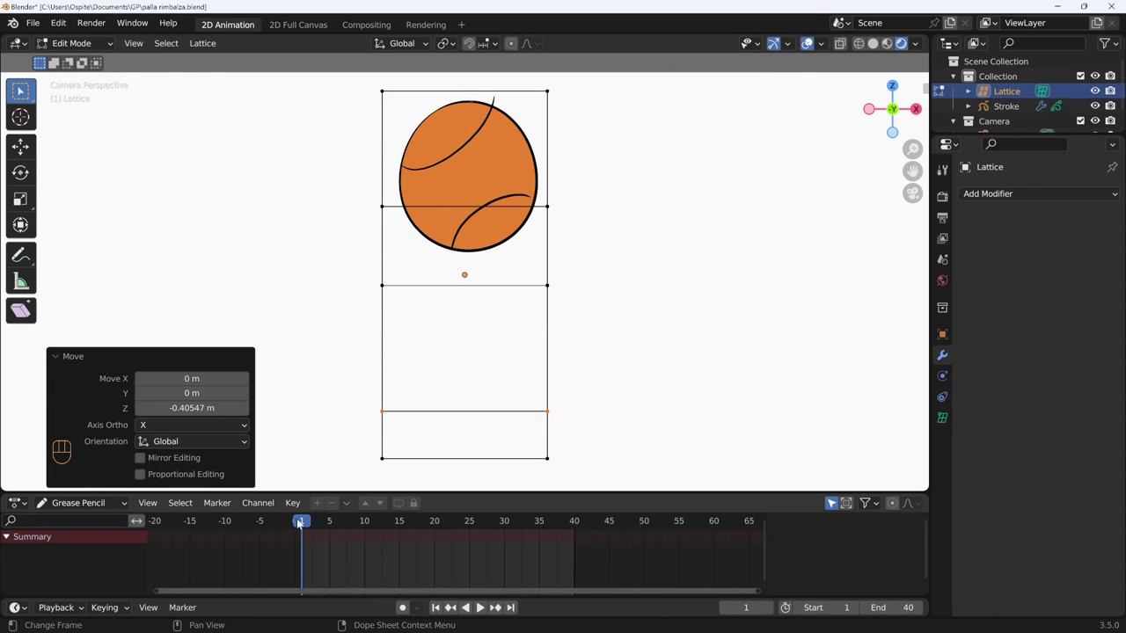
{"action": "left_click_drag", "start_coordinate": [308, 526], "coordinate": [306, 567]}
{"action": "key", "text": "shift+space"}
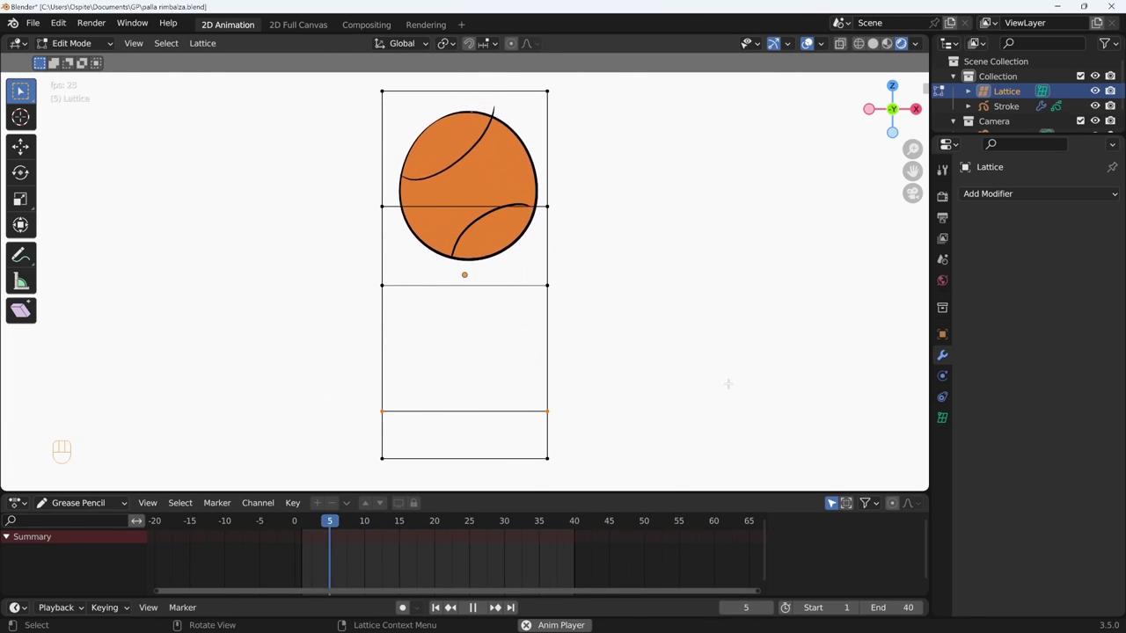
{"action": "key", "text": "shift+space"}
Step: Exit Edit Mode and delete the tall lattice
{"action": "key", "text": "Tab"}
{"action": "key", "text": "Delete"}
Step: Add a new 2×1×2 lattice, move it down onto the ball and scale it to fit around it
{"action": "key", "text": "shift+a"}
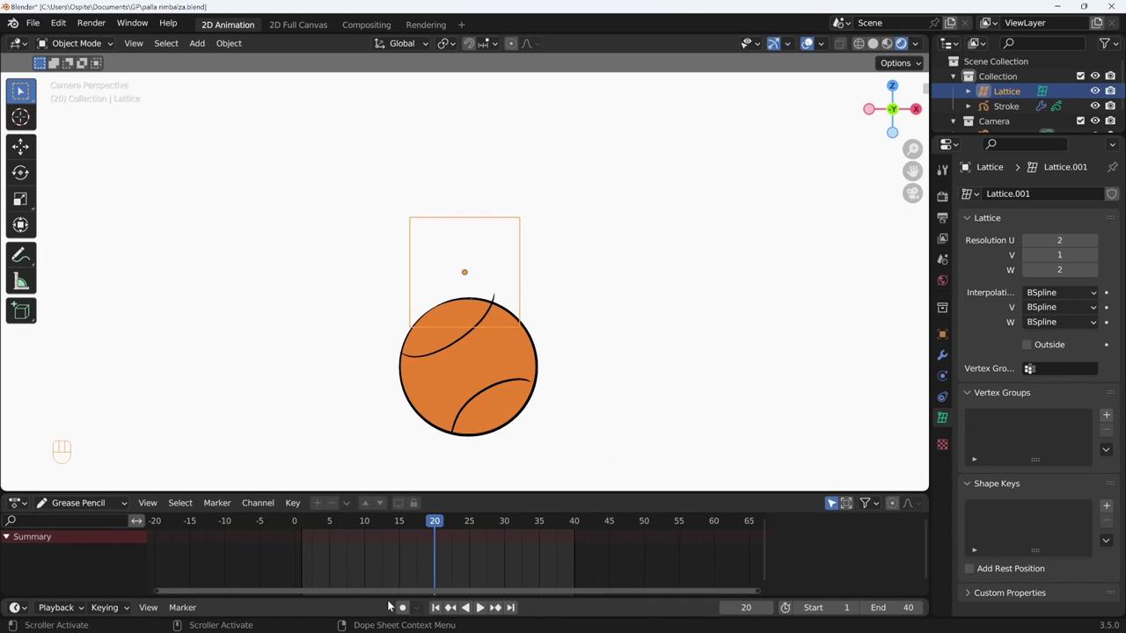
{"action": "key", "text": "g"}
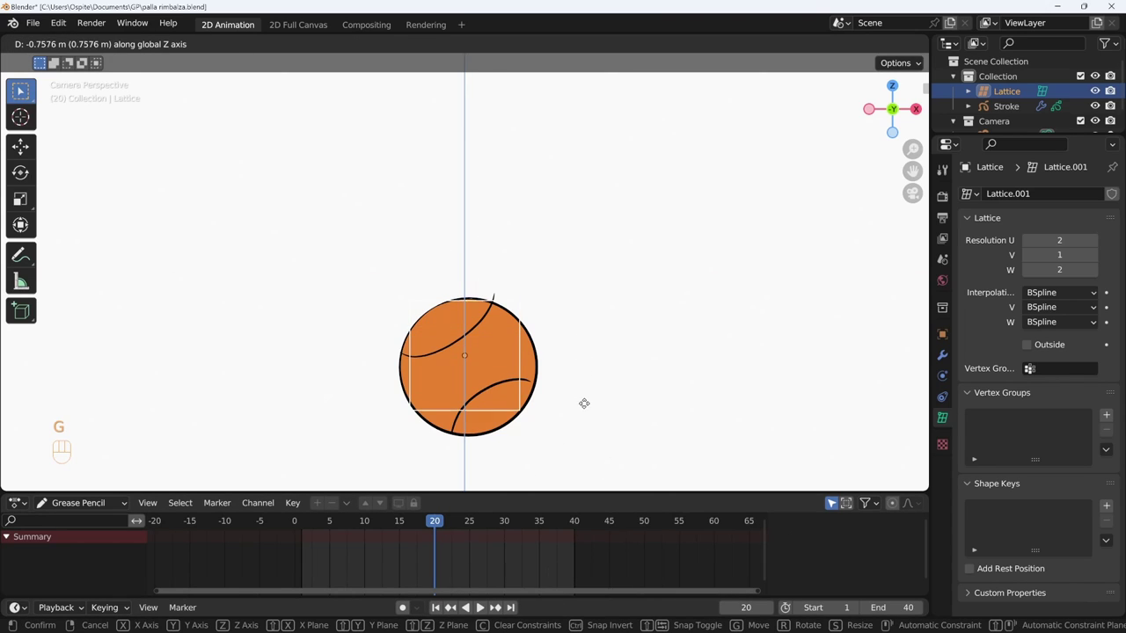
{"action": "key", "text": "s"}
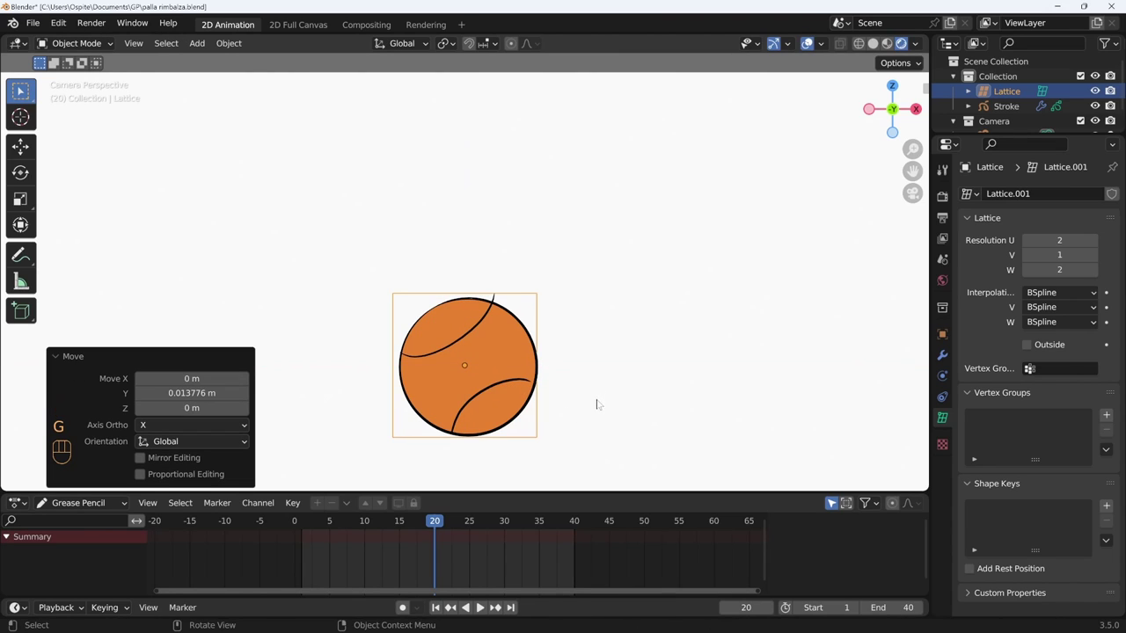
{"action": "key", "text": "s"}
{"action": "key", "text": "g"}
{"action": "key", "text": "g"}
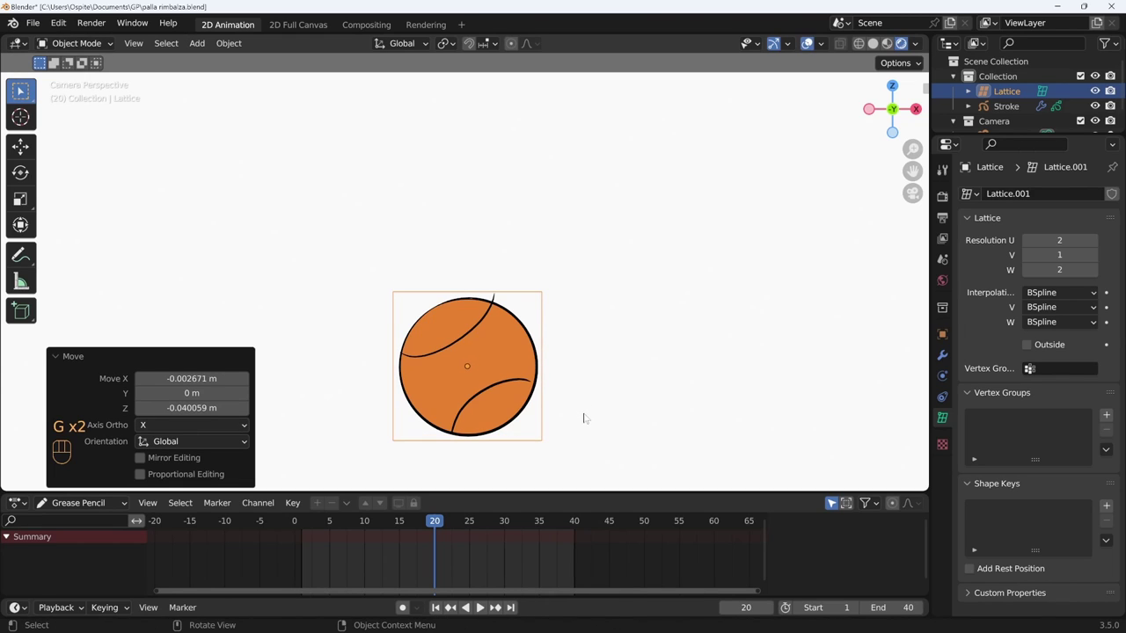
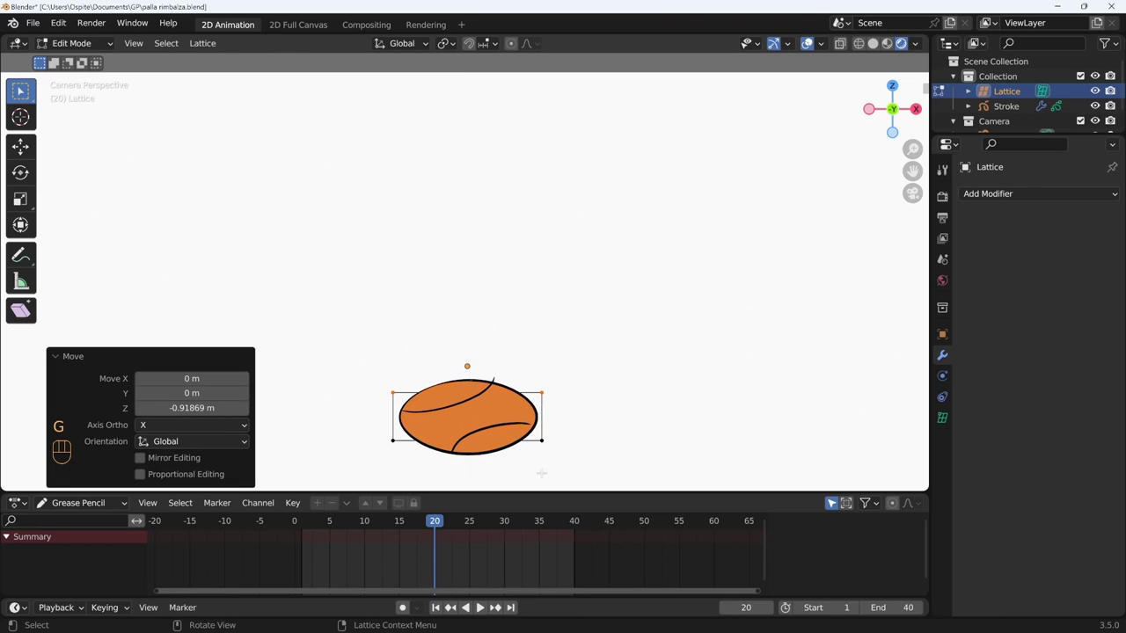
Step: Lower the lattice's top points so the ball squashes on impact, stepping frames to check, then reactivate the stroke
{"action": "left_click_drag", "start_coordinate": [431, 521], "coordinate": [305, 530]}
{"action": "key", "text": "shift+space"}
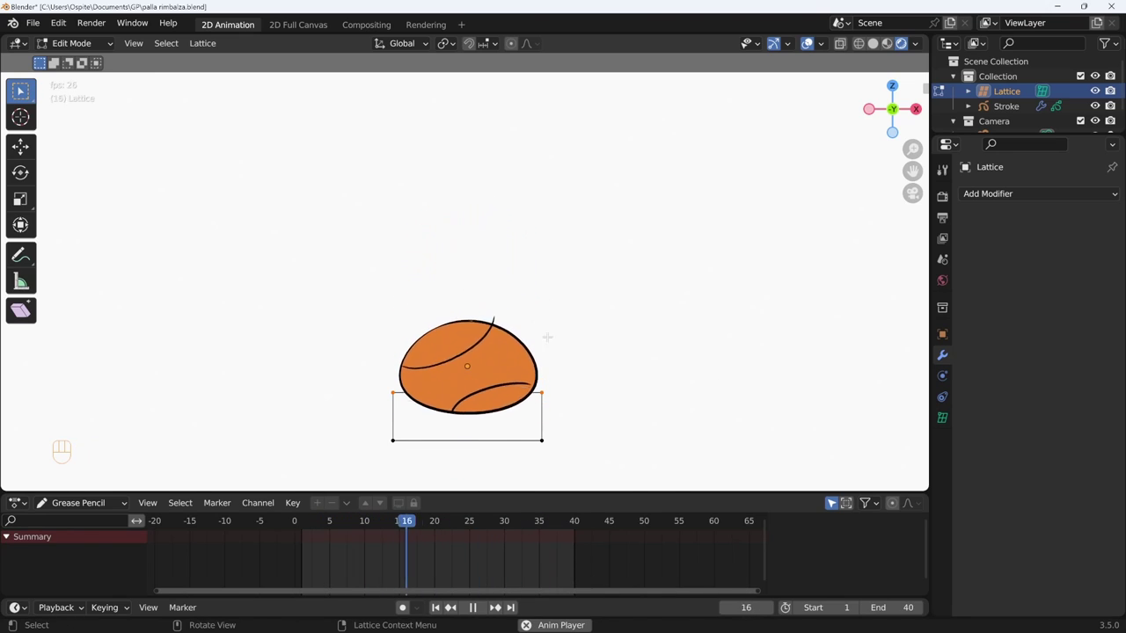
{"action": "key", "text": "shift+space"}
{"action": "key", "text": "Left"}
{"action": "key", "text": "Left"}
{"action": "key", "text": "Left"}
{"action": "key", "text": "Left"}
{"action": "key", "text": "Left"}
{"action": "key", "text": "Left"}
{"action": "key", "text": "Right"}
{"action": "key", "text": "Right"}
{"action": "key", "text": "Right"}
{"action": "key", "text": "Left"}
{"action": "key", "text": "Tab"}
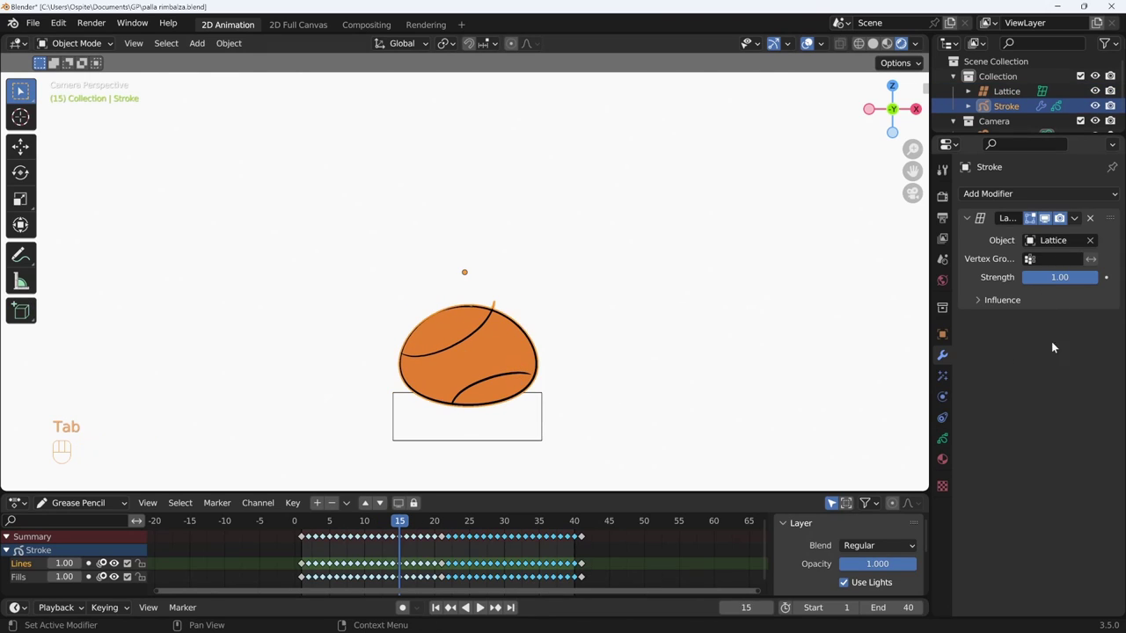
Step: Keyframe lattice Strength 0 at frames 15 and 25 and 1 at frame 21, then play the bounce
{"action": "left_click", "coordinate": [1068, 281]}
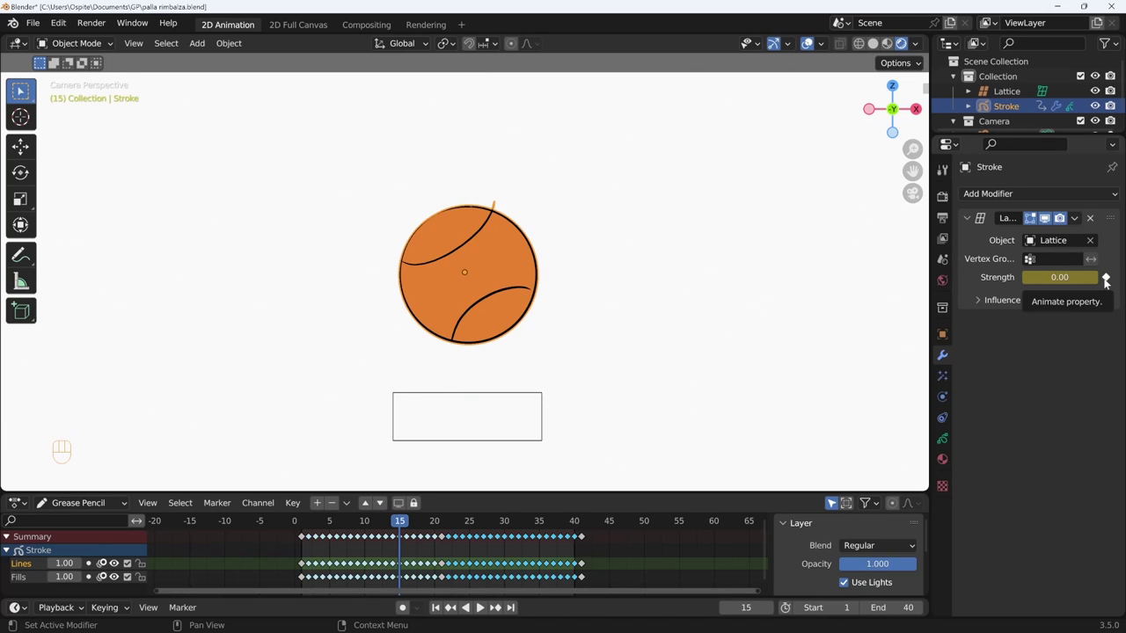
{"action": "left_click", "coordinate": [473, 523]}
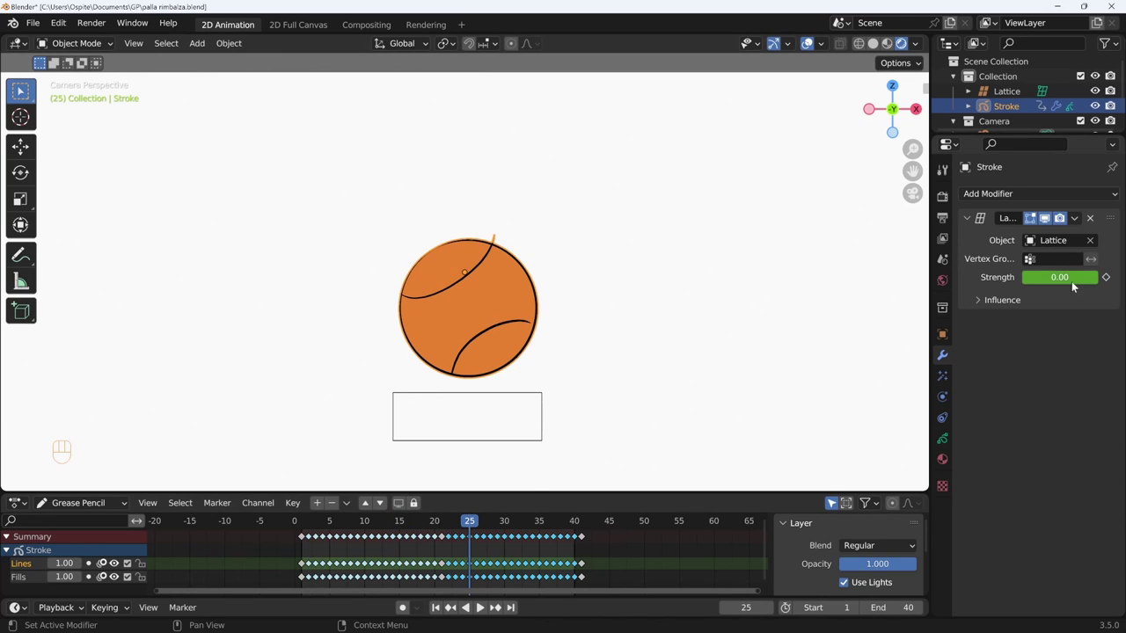
{"action": "left_click", "coordinate": [446, 525]}
{"action": "left_click", "coordinate": [1074, 282]}
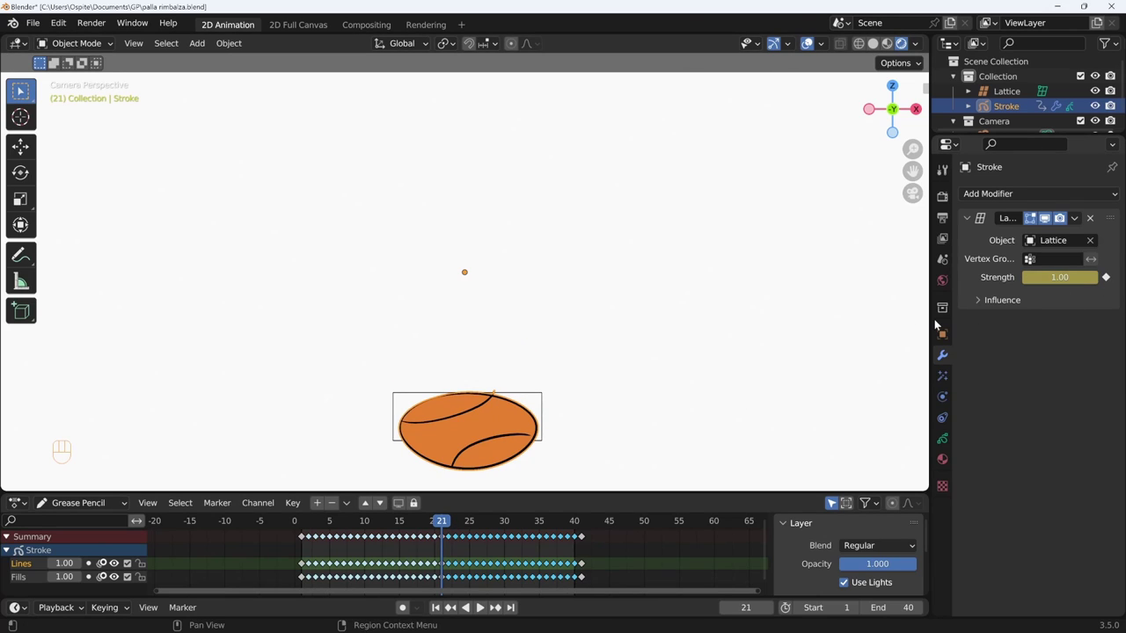
{"action": "left_click_drag", "start_coordinate": [443, 528], "coordinate": [323, 542]}
{"action": "key", "text": "shift+space"}
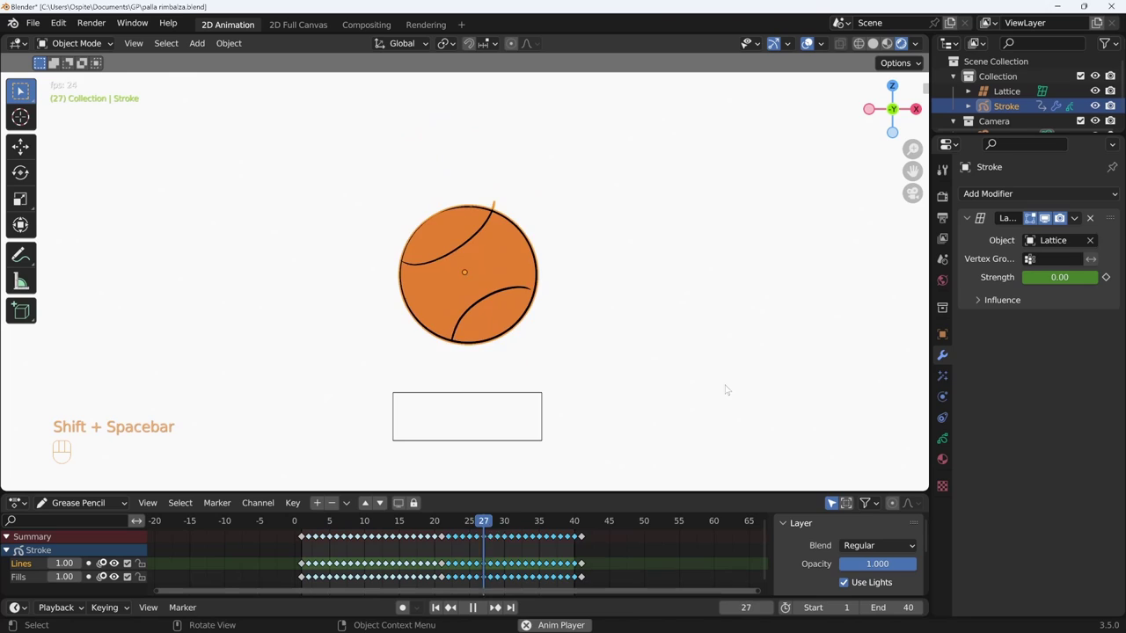
Step: Flatten the lattice's top points further so the ball squashes into a wide thin ellipse at frame 20
{"action": "key", "text": "shift+space"}
{"action": "key", "text": "shift+space"}
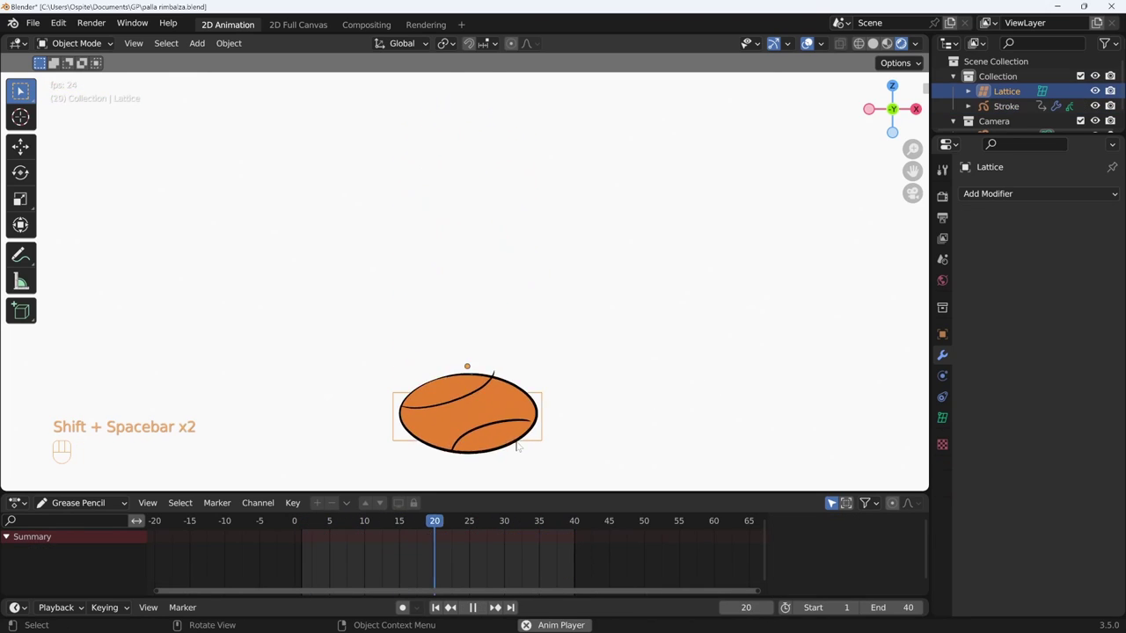
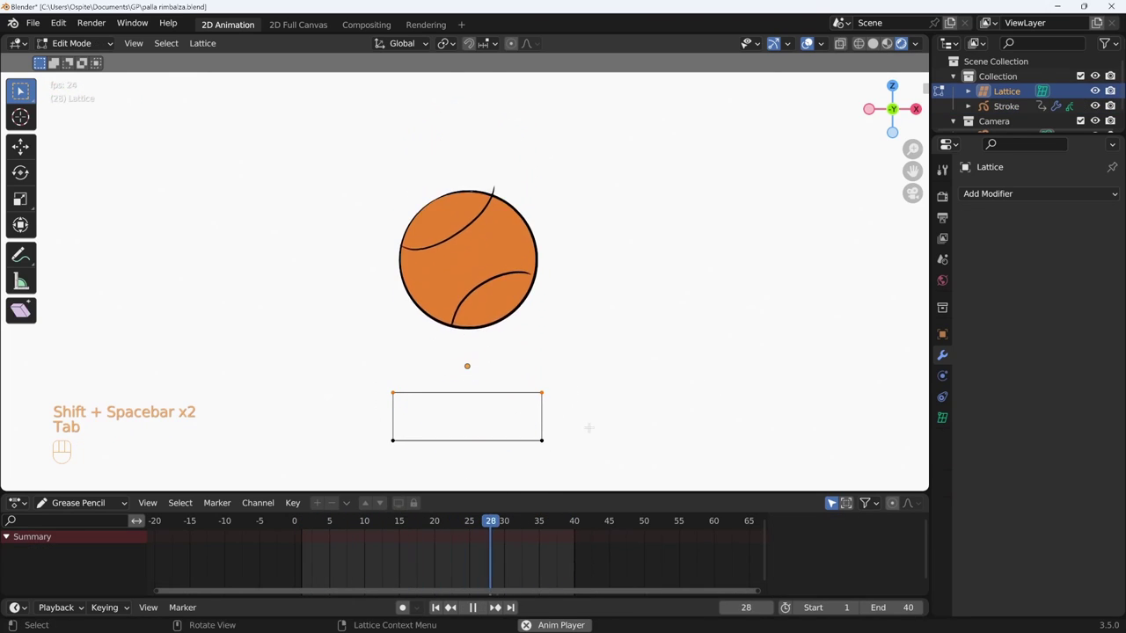
{"action": "key", "text": "g"}
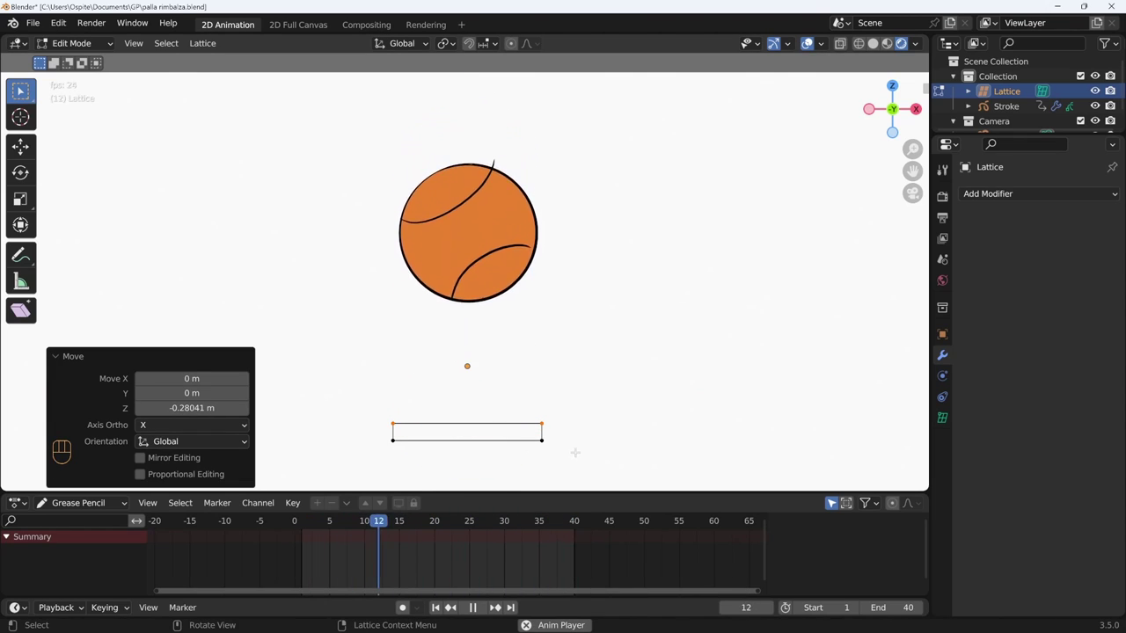
{"action": "key", "text": "g"}
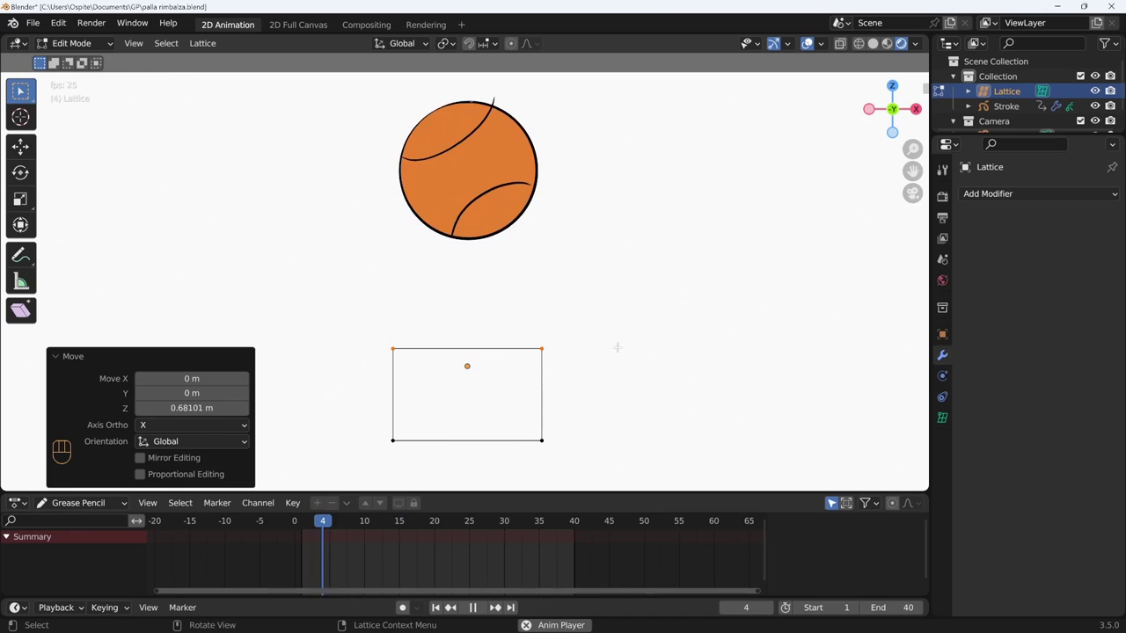
{"action": "key", "text": "g"}
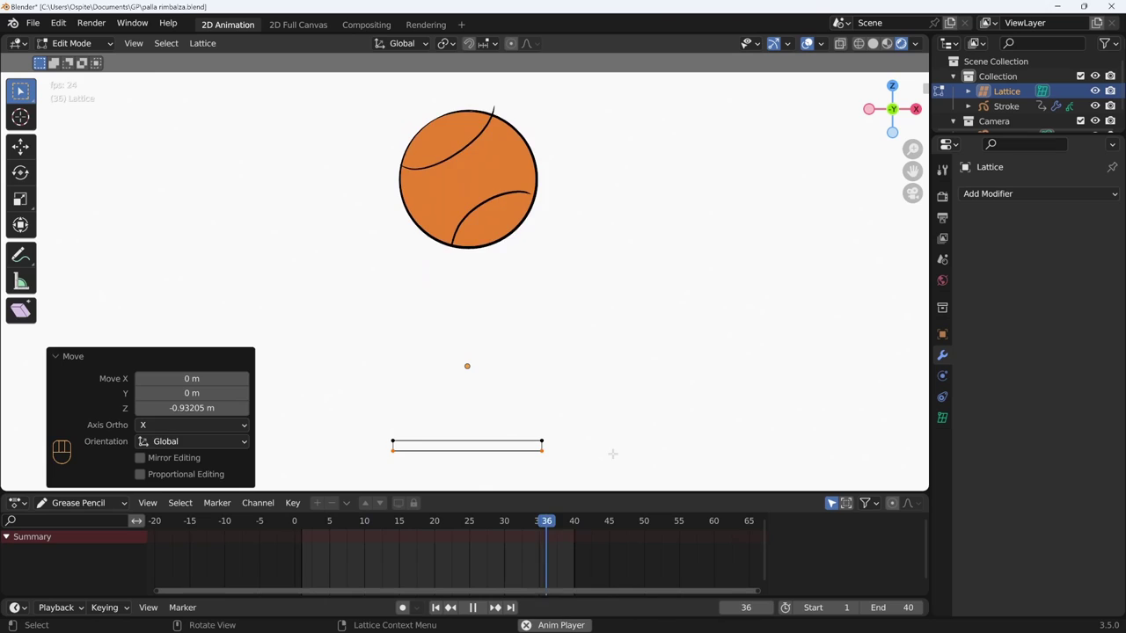
{"action": "key", "text": "Tab"}
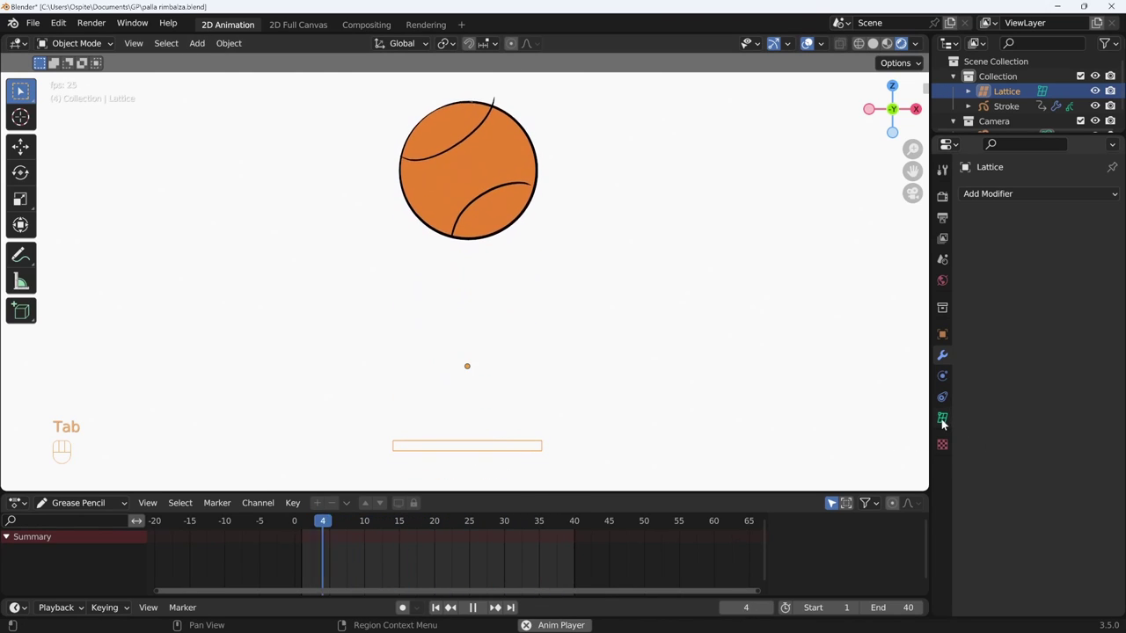